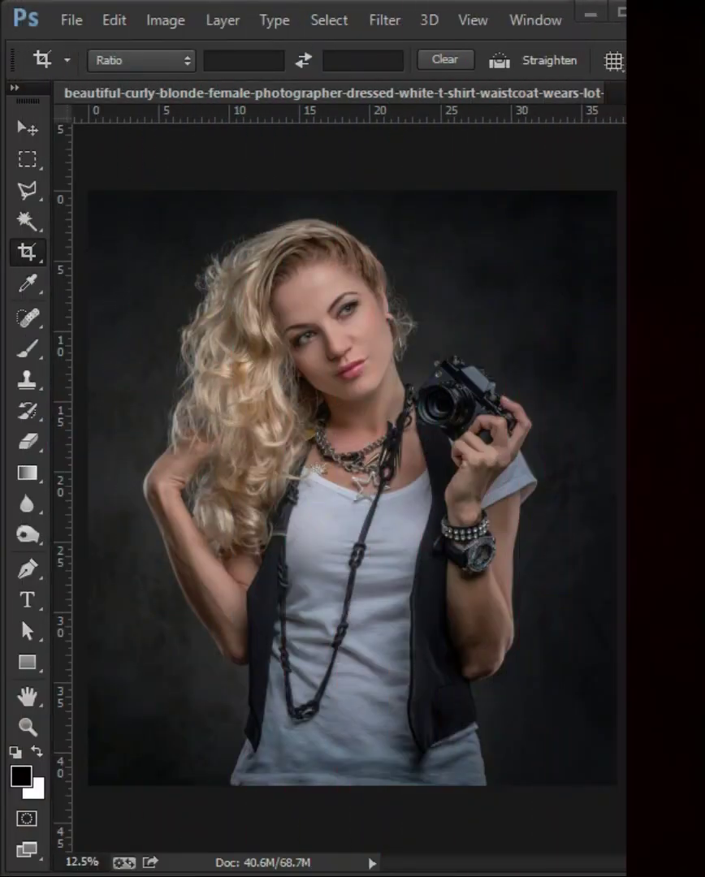
Step: Add a Gradient Map adjustment layer with a black-to-red gradient over the portrait
click(682, 187)
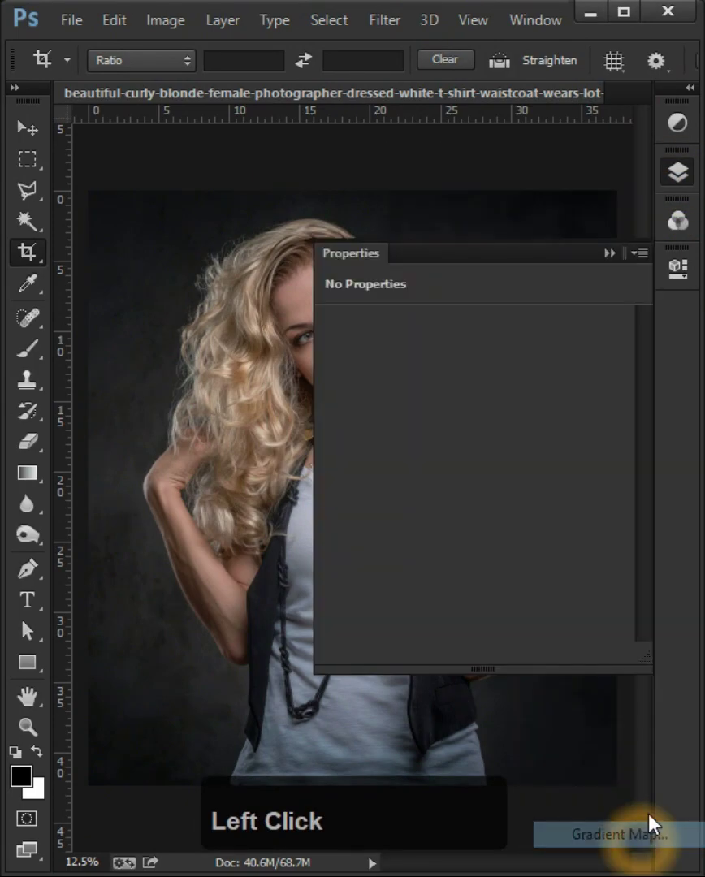
double_click(539, 347)
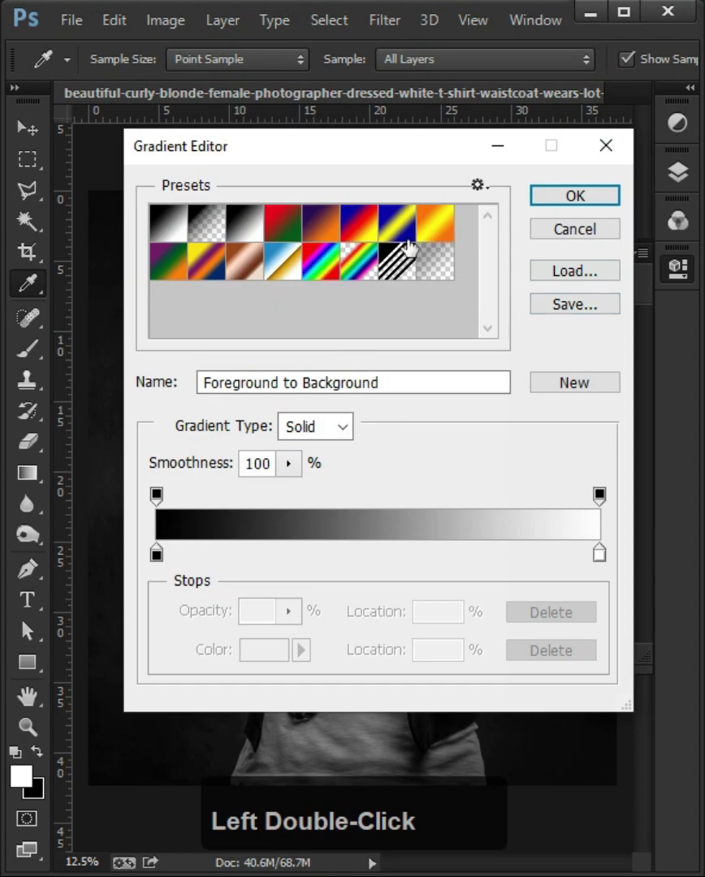
click(602, 561)
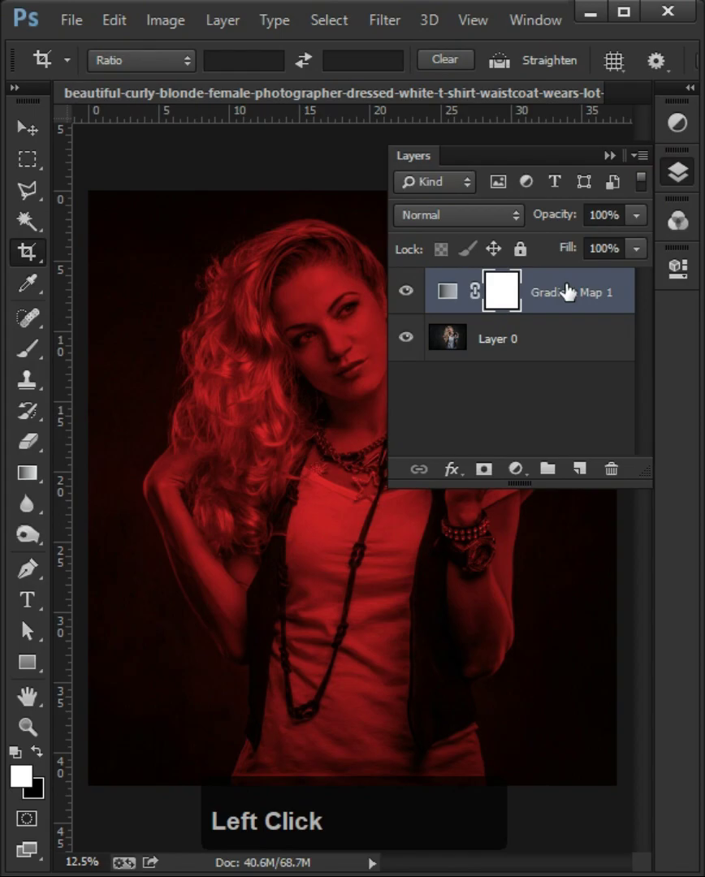
Step: Duplicate Gradient Map 1 (Ctrl+J) and change the copy's right stop to cyan for a black-to-teal tint
key(ctrl+j)
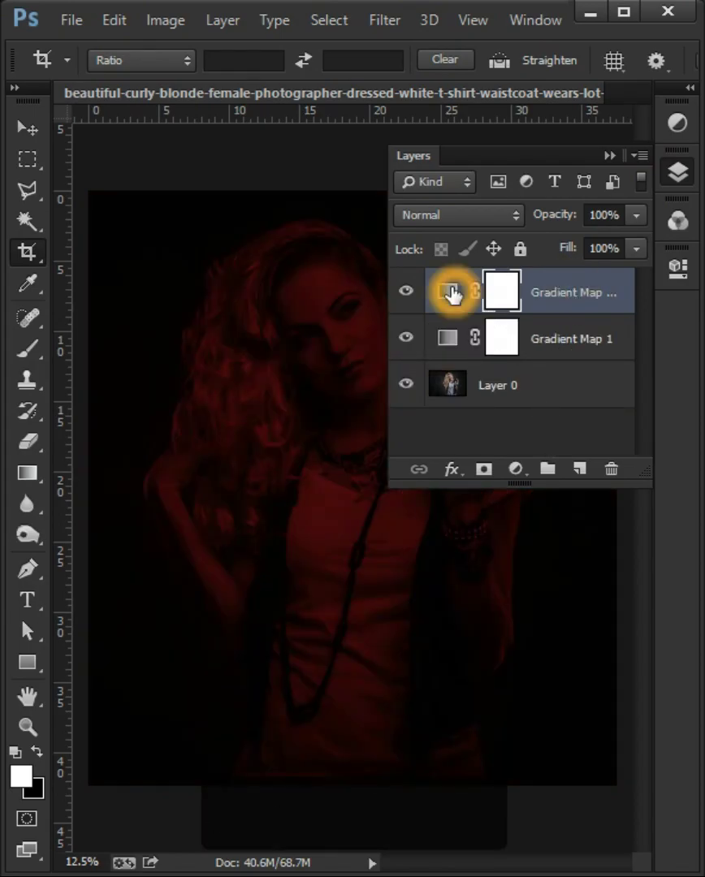
click(459, 291)
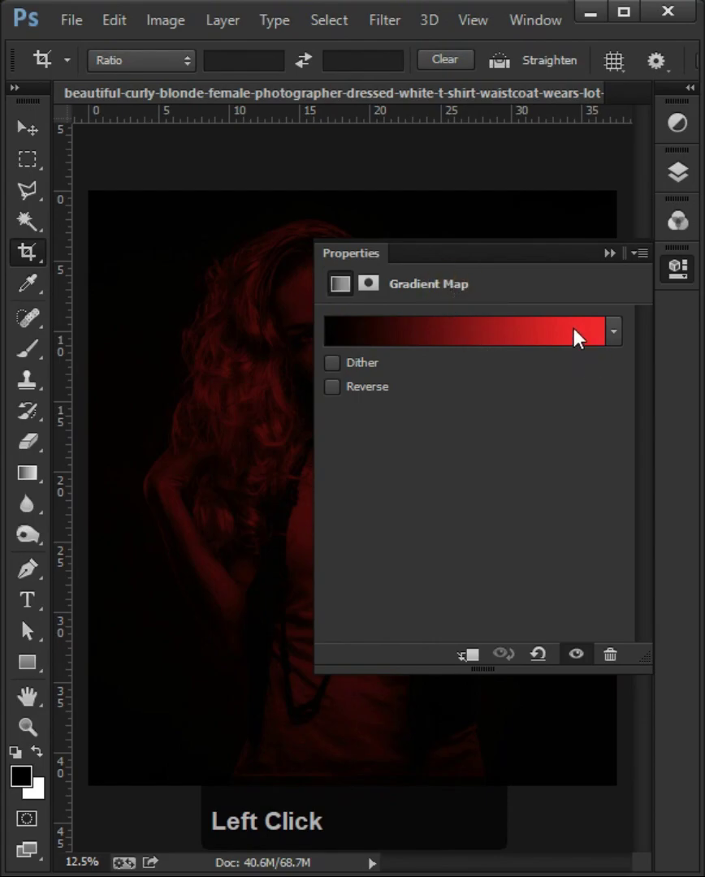
click(602, 564)
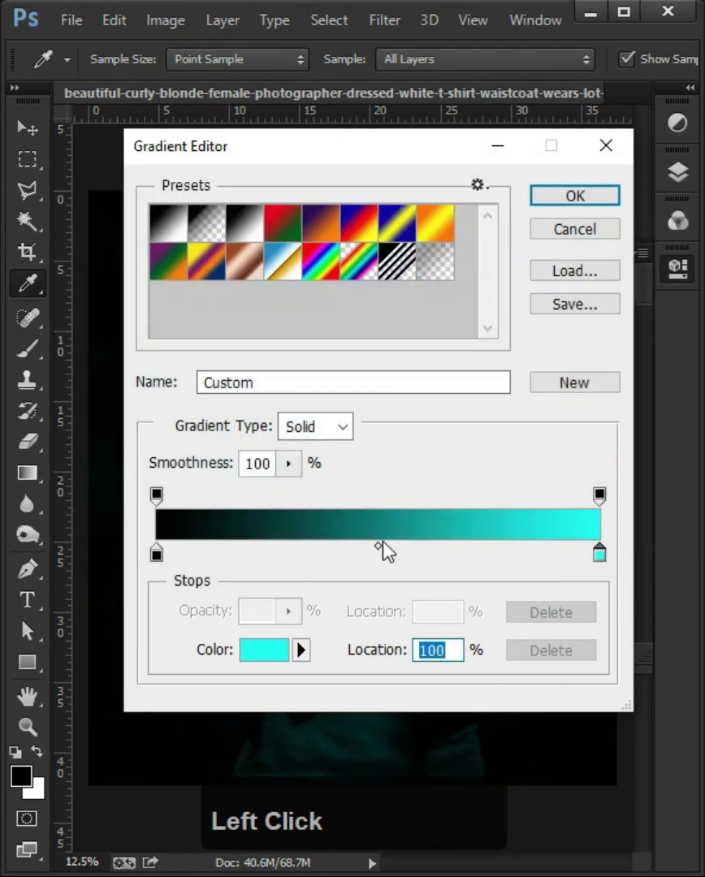
click(385, 557)
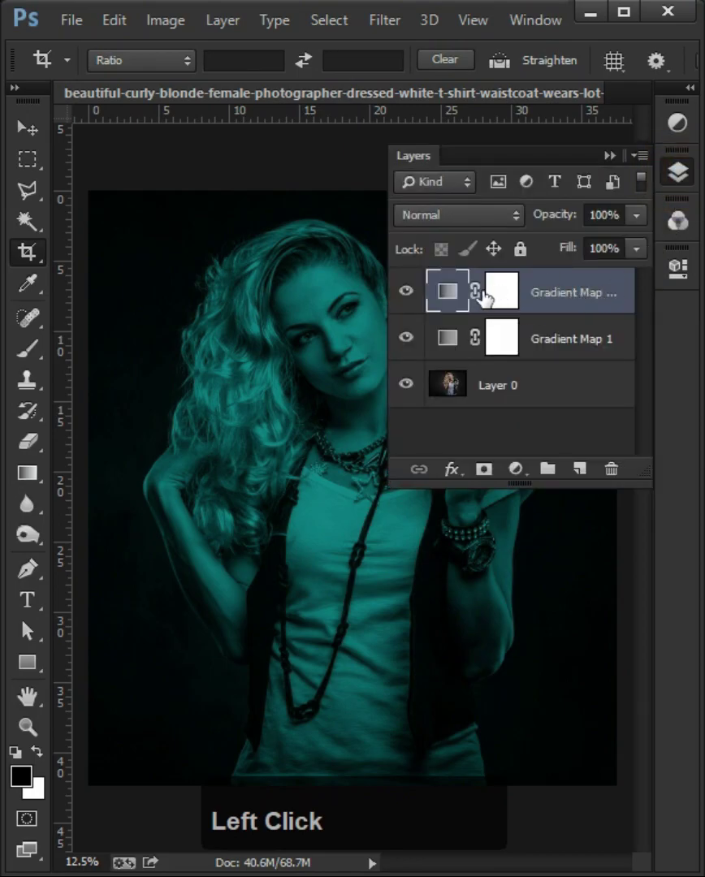
click(496, 301)
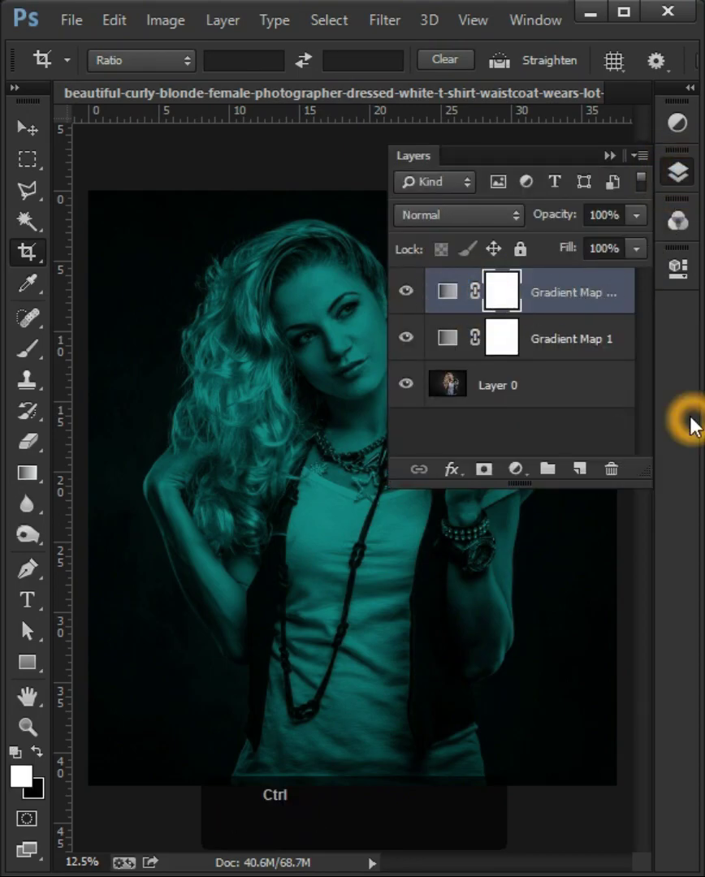
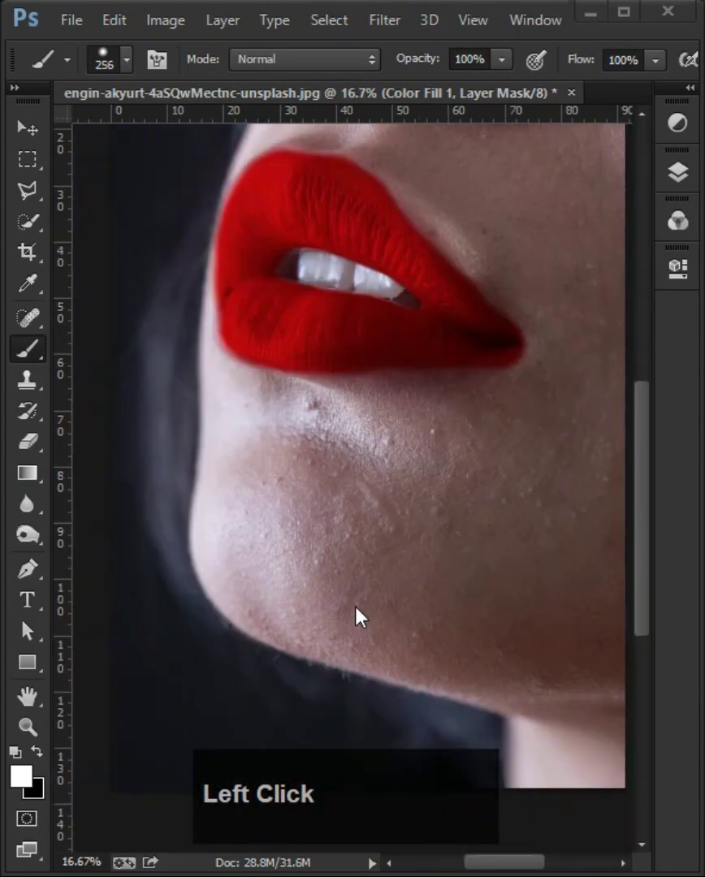
Step: Adjust Color Fill 1's Blend If sliders so the lips' glossy highlights show through the red
right_click(580, 289)
click(648, 154)
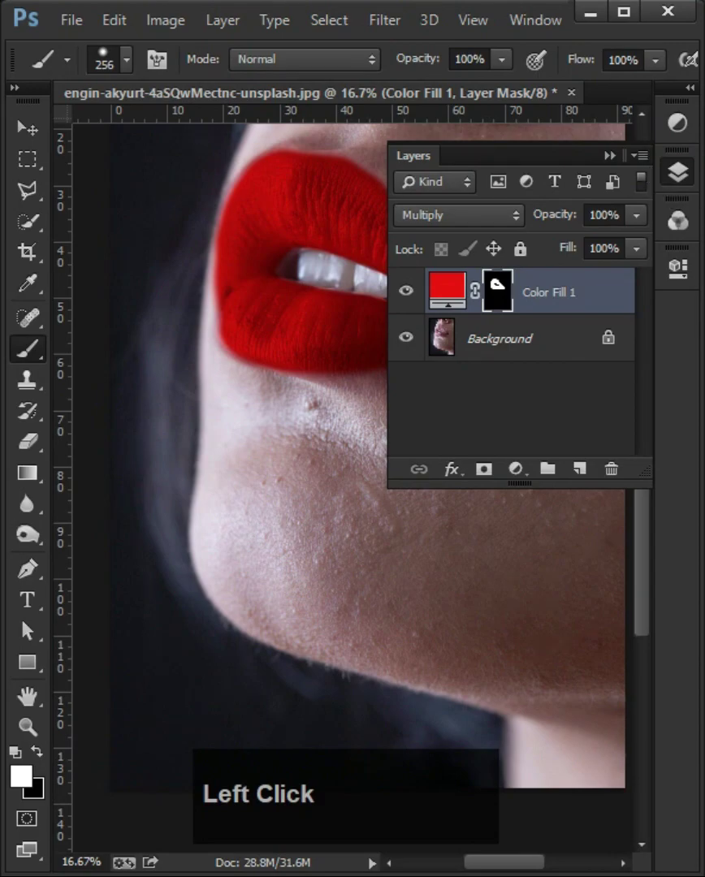
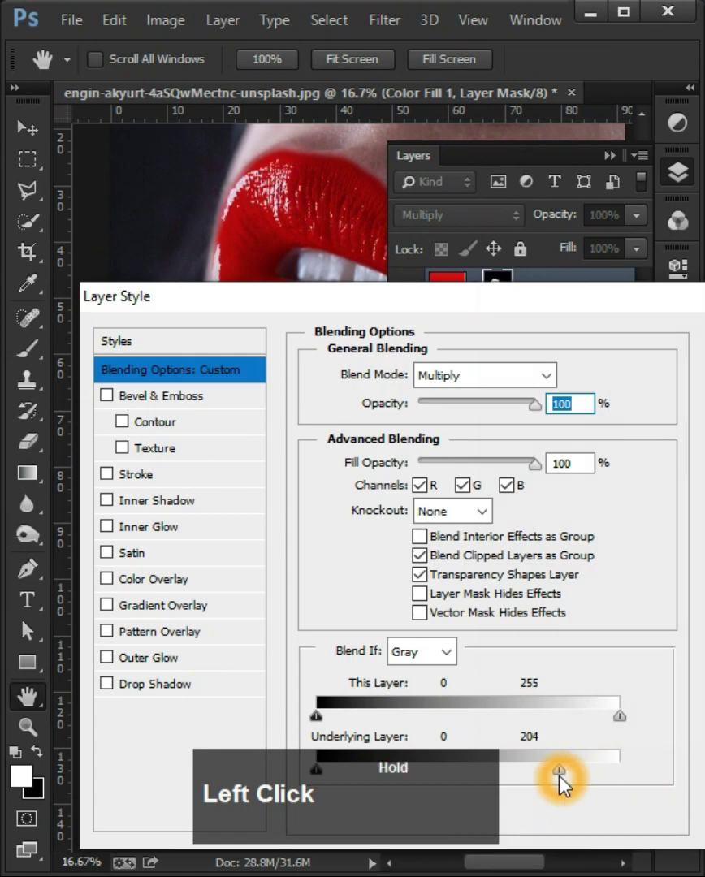
click(580, 787)
click(528, 773)
Step: Feather the lip mask by 1.4 px, leaving the fill's red (e10c0c) colour picker open
click(530, 771)
click(530, 772)
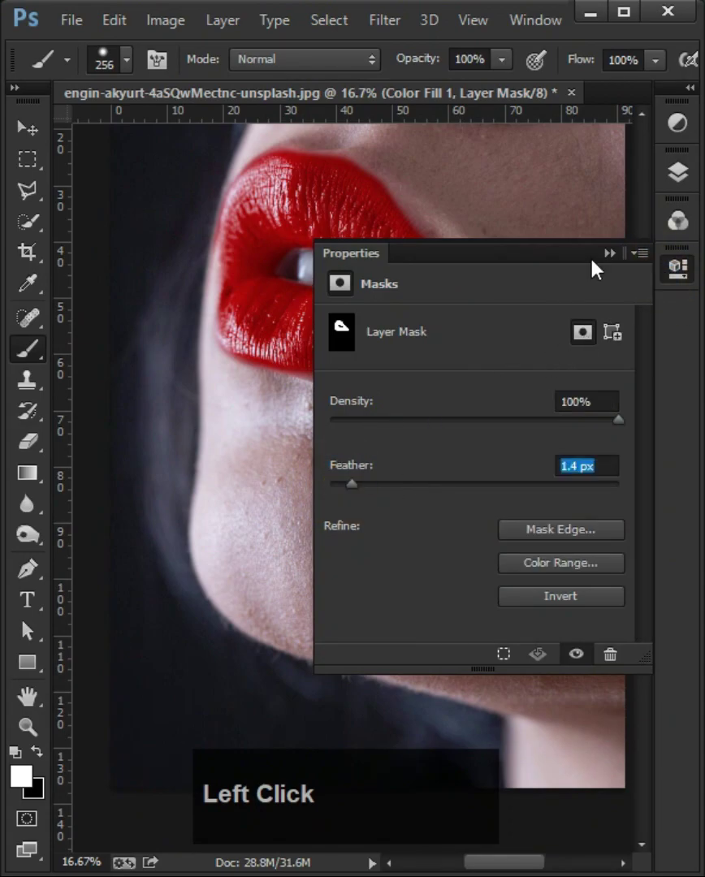
scroll(down, 3)
scroll(up, 3)
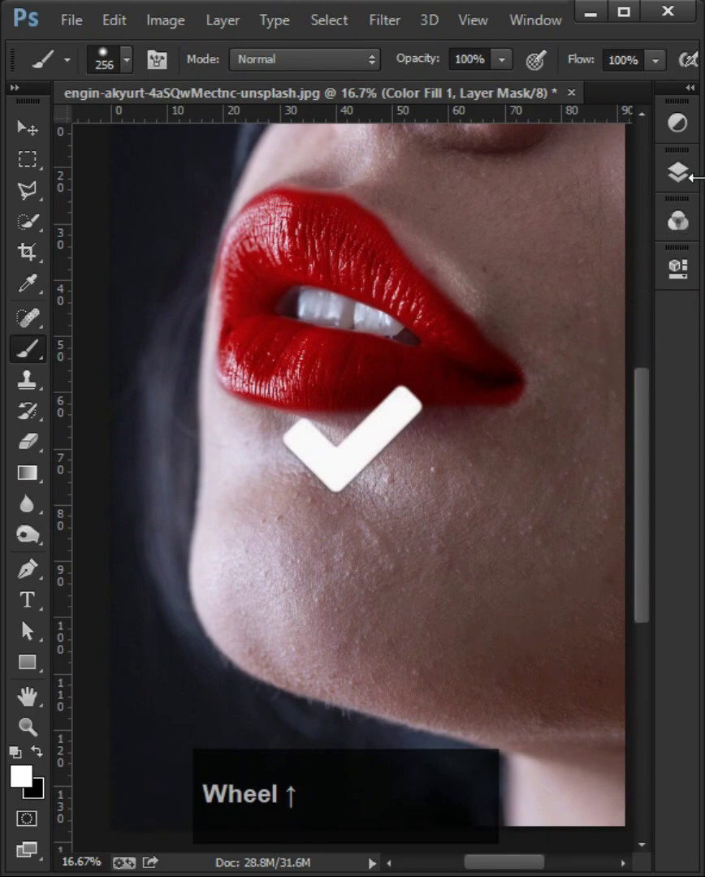
click(689, 189)
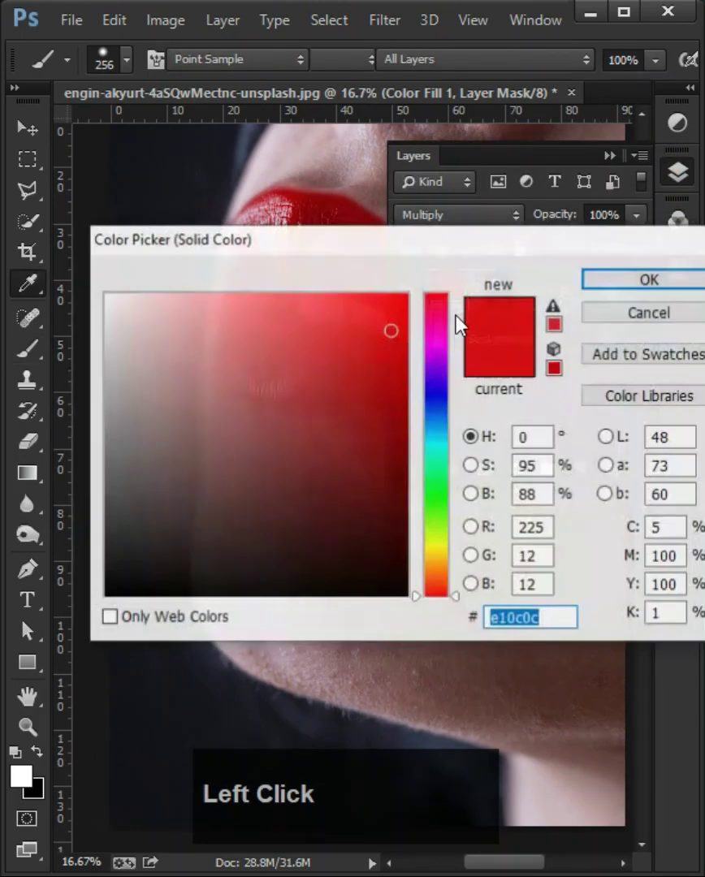